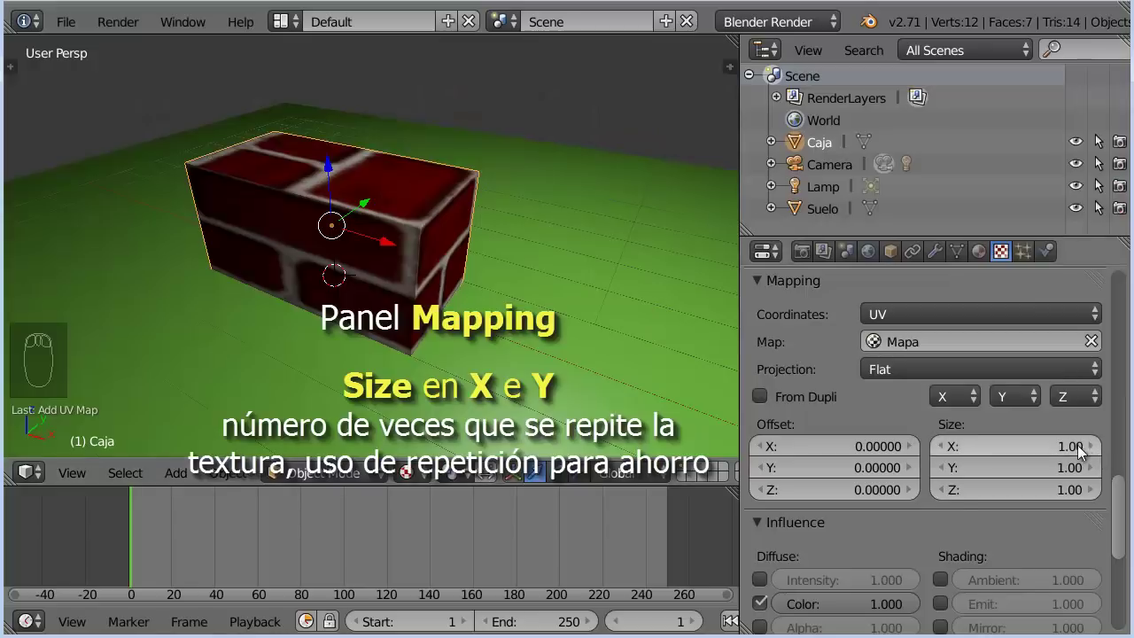
- Set the texture Mapping Size X to 4 and Size Y to 2 for smaller, denser bricks
{"action": "left_click", "coordinate": [1058, 455]}
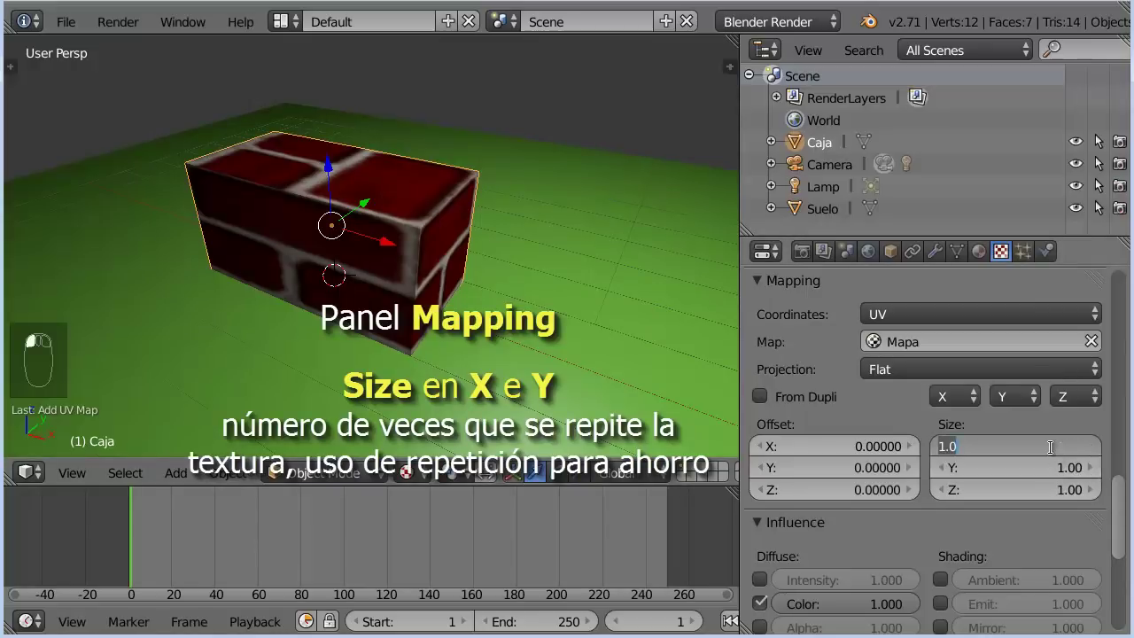
{"action": "left_click", "coordinate": [1051, 471]}
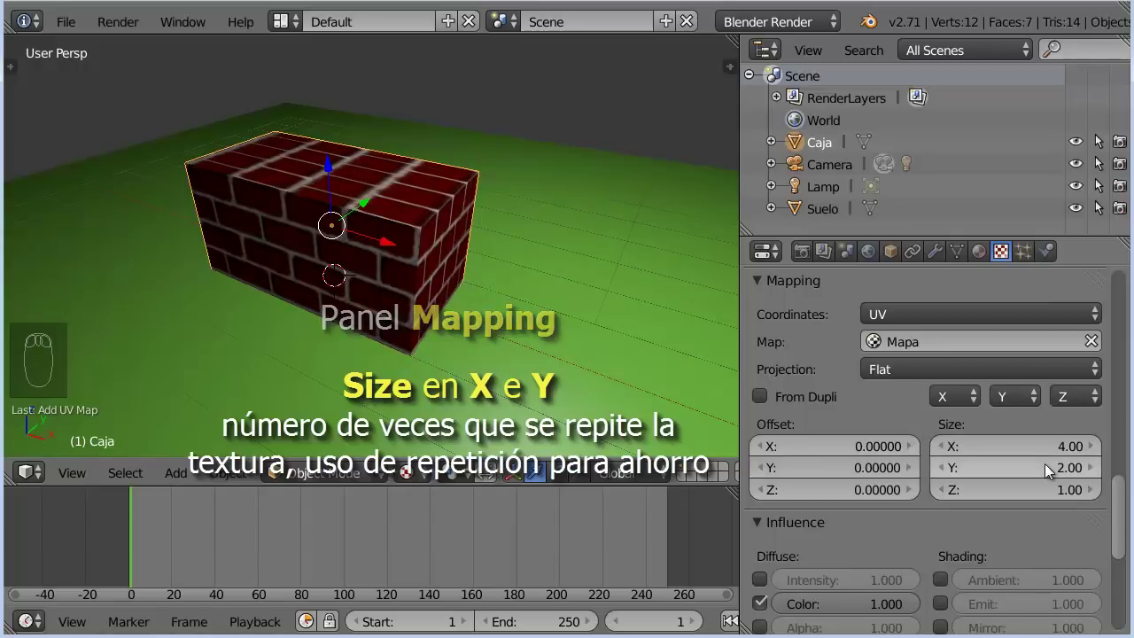
{"action": "left_click_drag", "start_coordinate": [450, 279], "coordinate": [437, 294]}
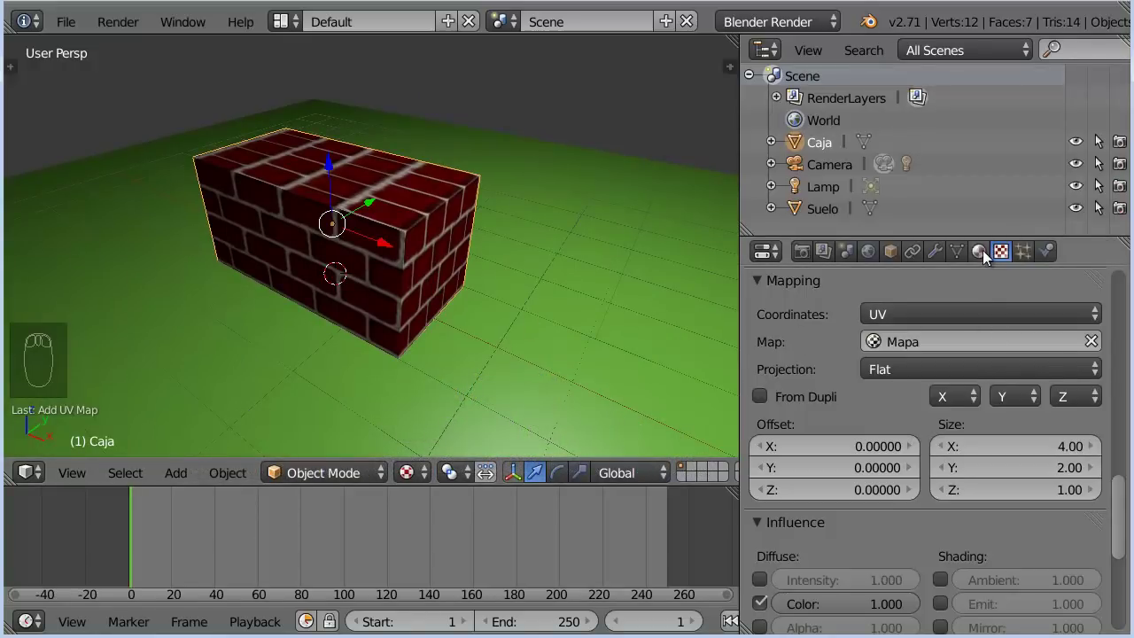
- Enable Shadeless in the material's Shading panel so bricks ignore scene lighting
{"action": "left_click_drag", "start_coordinate": [991, 254], "coordinate": [1024, 484]}
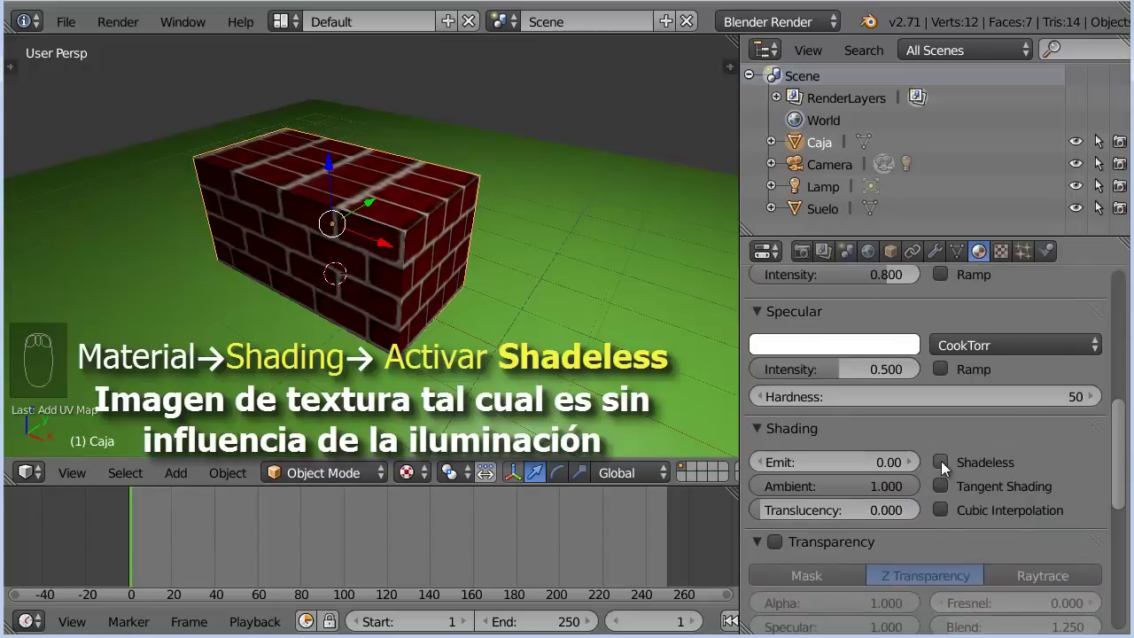
{"action": "left_click_drag", "start_coordinate": [947, 468], "coordinate": [419, 295]}
{"action": "left_click_drag", "start_coordinate": [317, 278], "coordinate": [290, 275]}
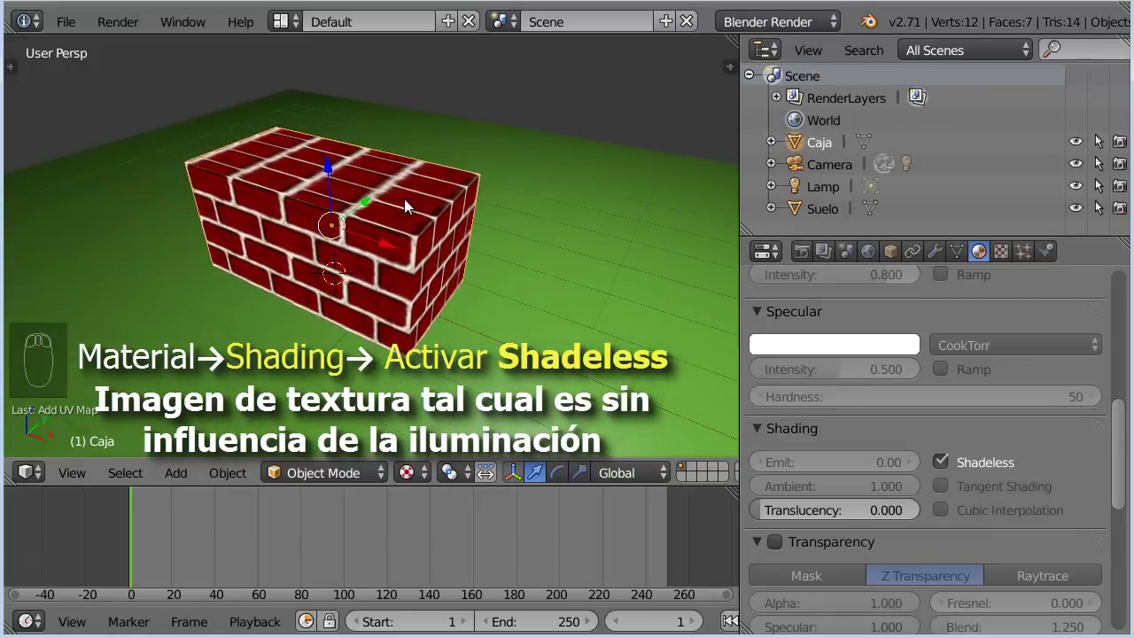